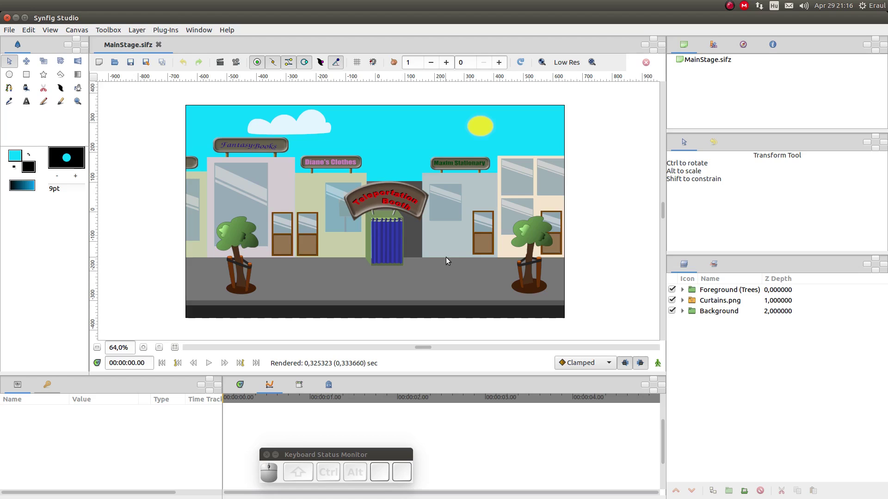
Select the curtain on the canvas, then the Curtains.png and Background layers in the Layers panel.
left_click(721, 291)
left_click_drag(717, 312, 714, 302)
left_click(714, 302)
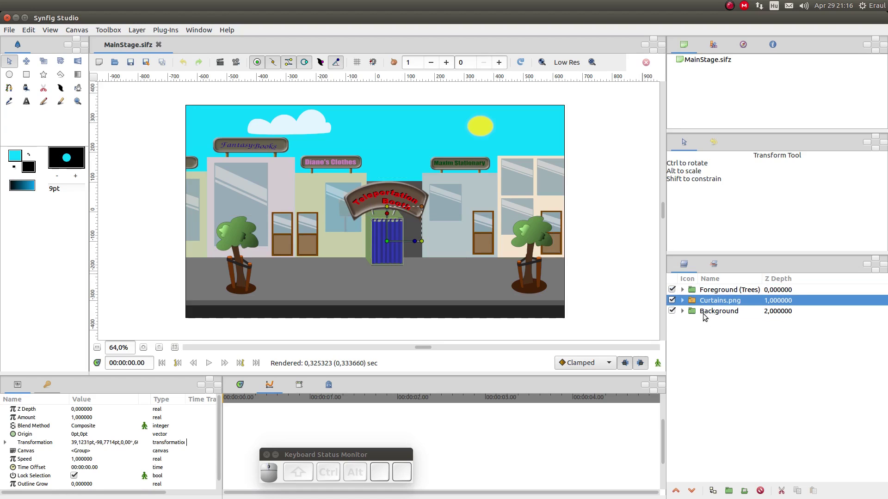
left_click(708, 312)
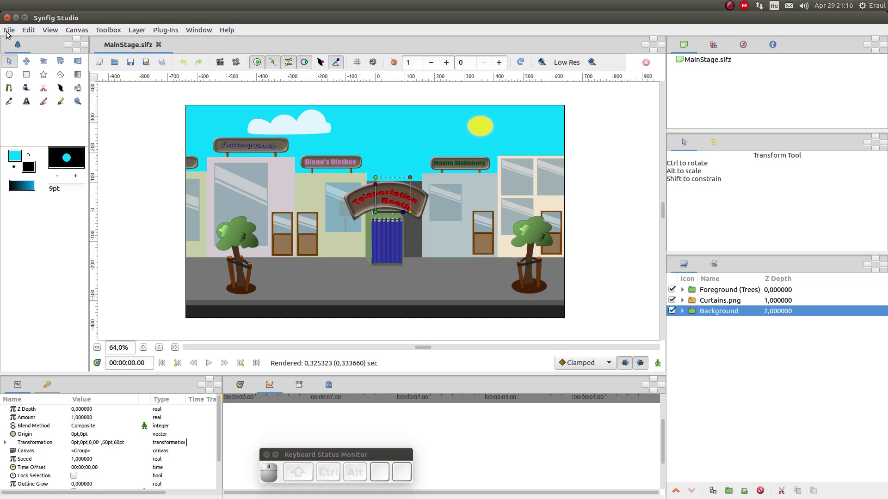
Import 5_walkcycle.sifz into the scene as a new top group layer.
left_click(8, 34)
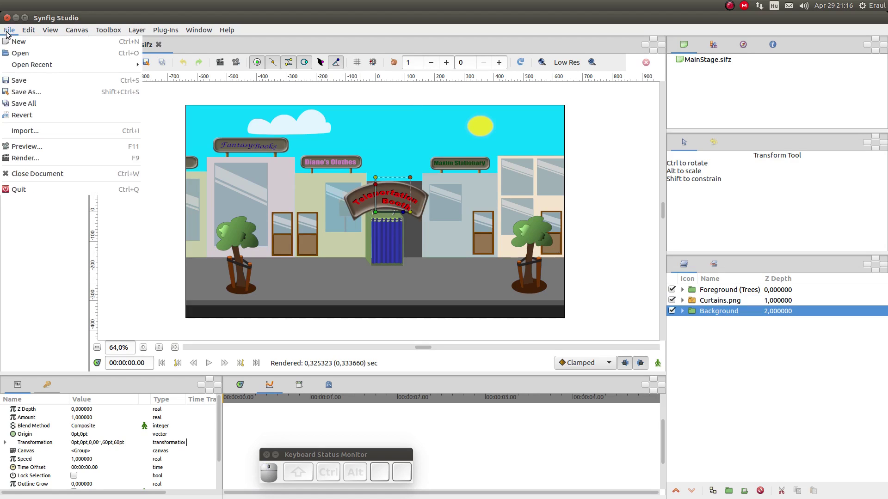
left_click(31, 128)
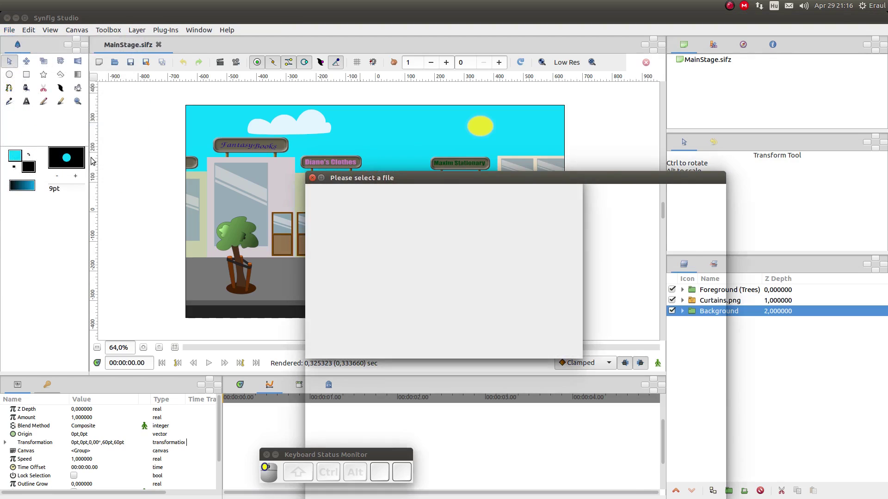
left_click(399, 225)
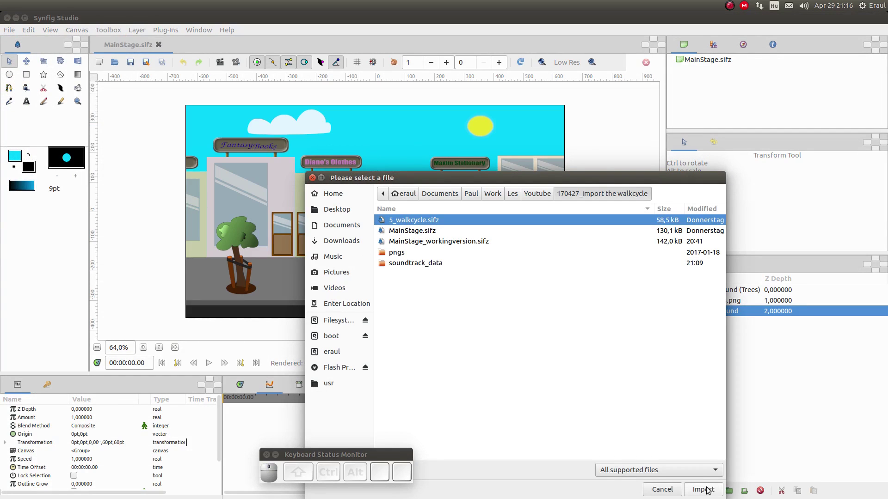
left_click(709, 491)
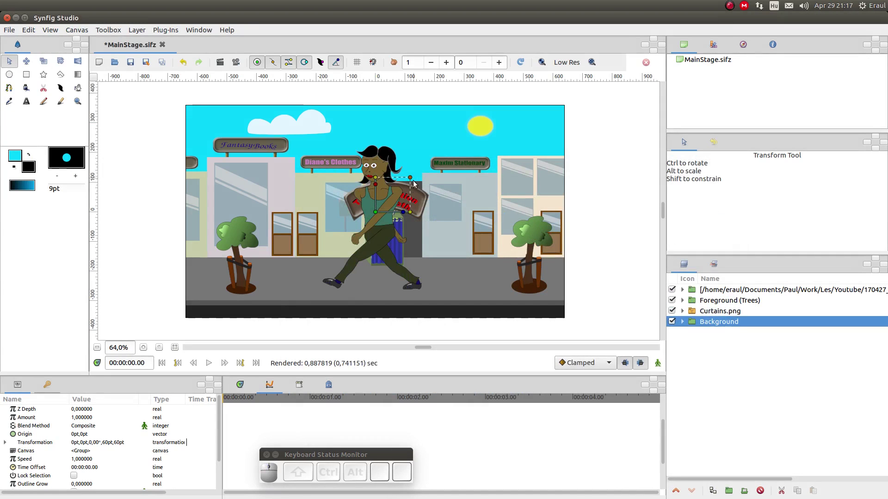
Scale the imported walking woman down and settle her standing inside the booth doorway.
left_click(708, 293)
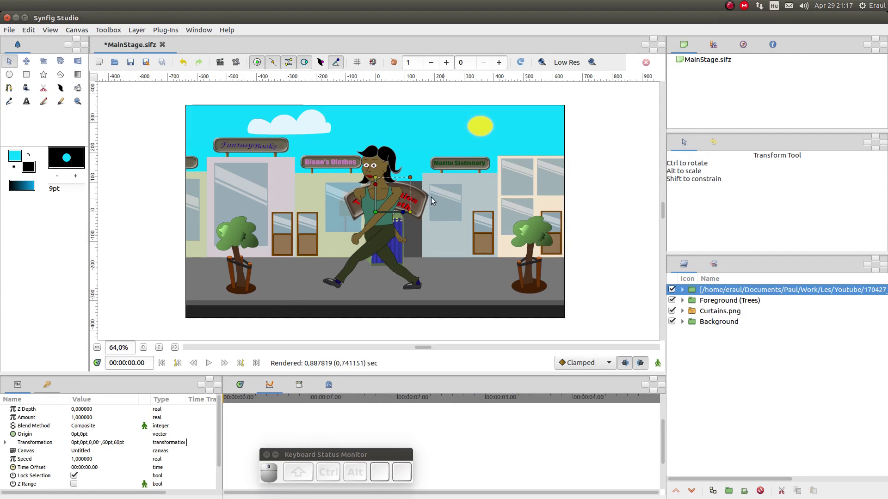
left_click_drag(413, 180, 407, 203)
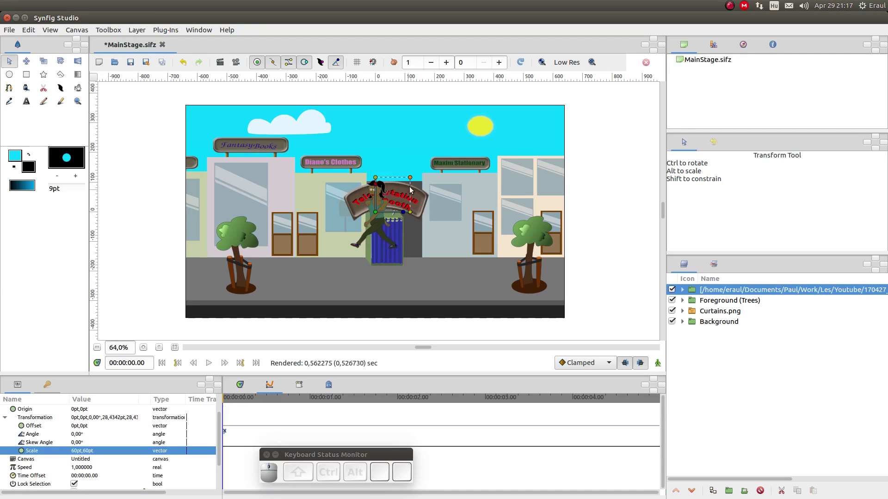
left_click_drag(412, 180, 384, 218)
left_click_drag(379, 215, 391, 235)
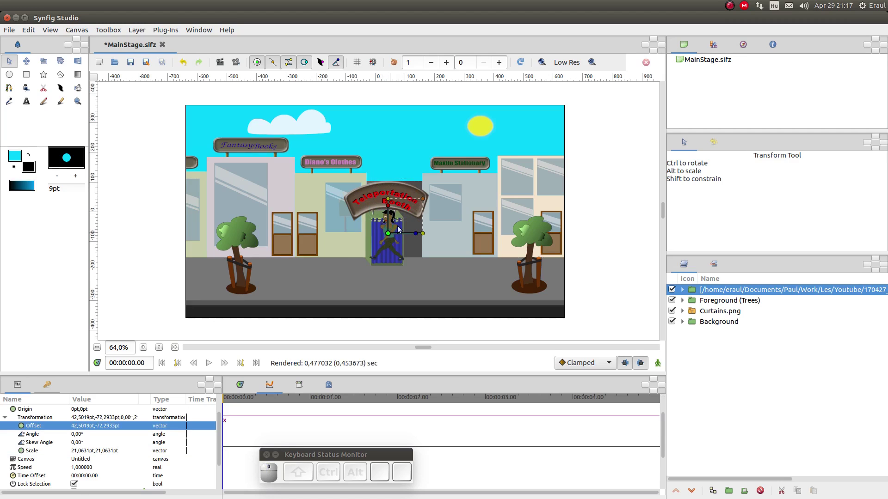
left_click_drag(425, 200, 395, 238)
left_click_drag(391, 235, 413, 226)
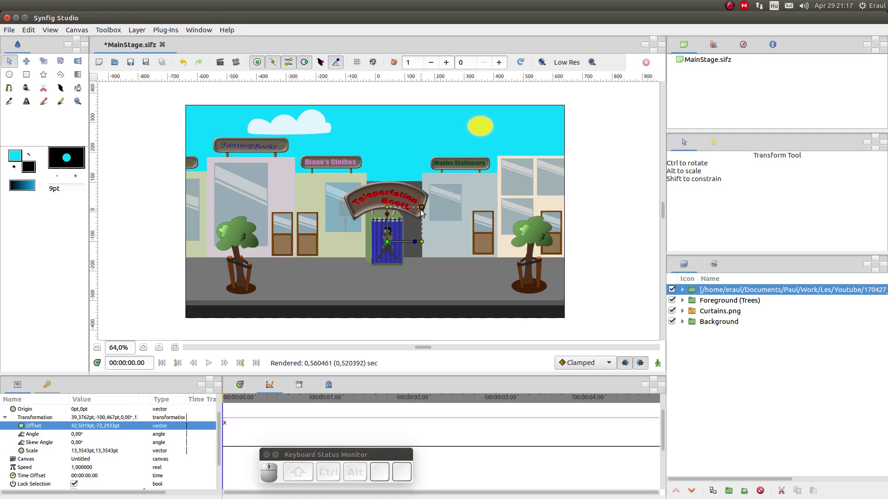
left_click_drag(424, 211, 429, 231)
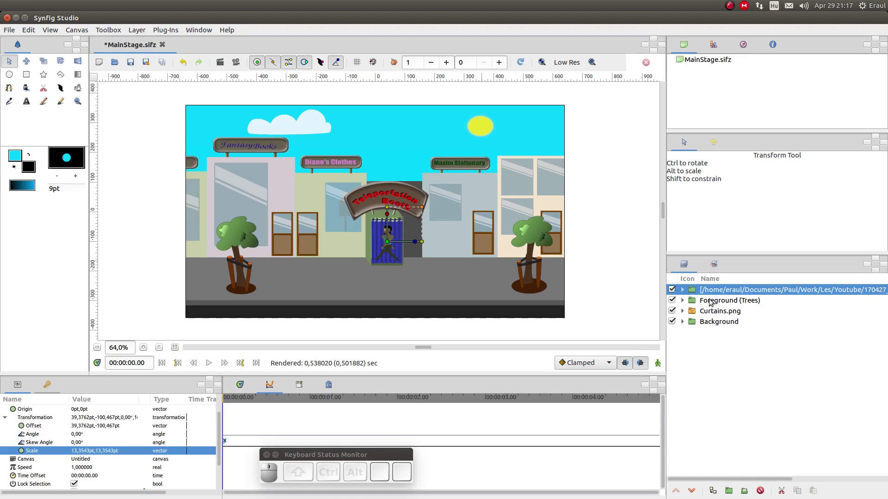
Lower the character layer twice to sit below Curtains.png, then hide the Curtains.png layer.
left_click(702, 295)
left_click(695, 293)
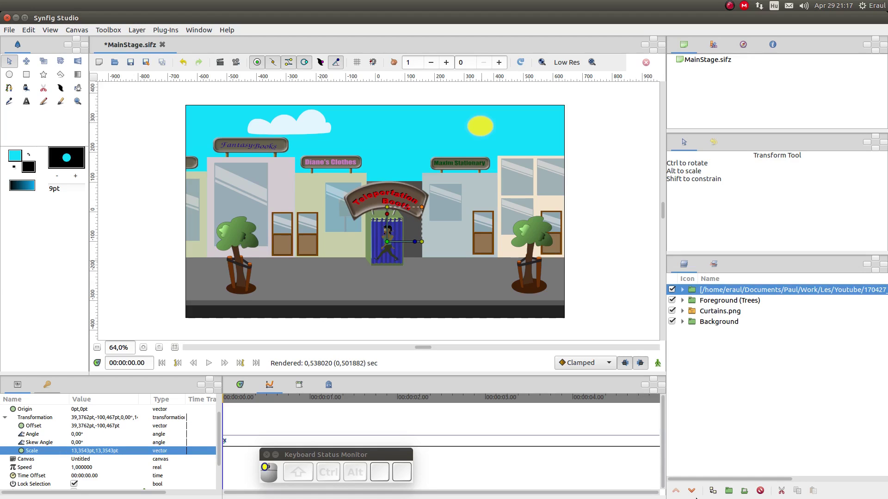
left_click(695, 491)
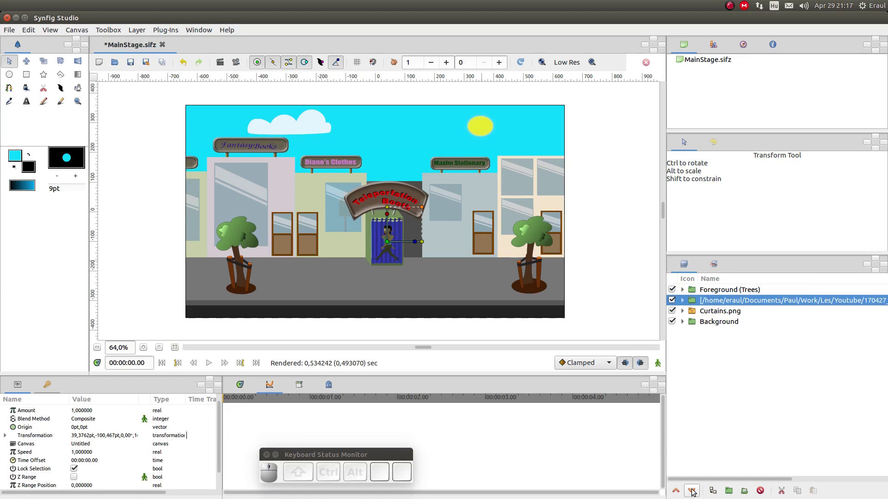
left_click(695, 491)
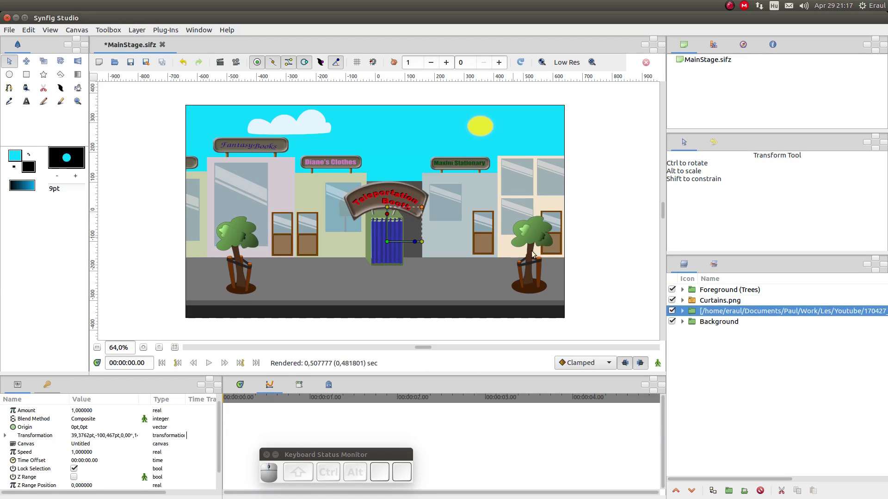
left_click(674, 301)
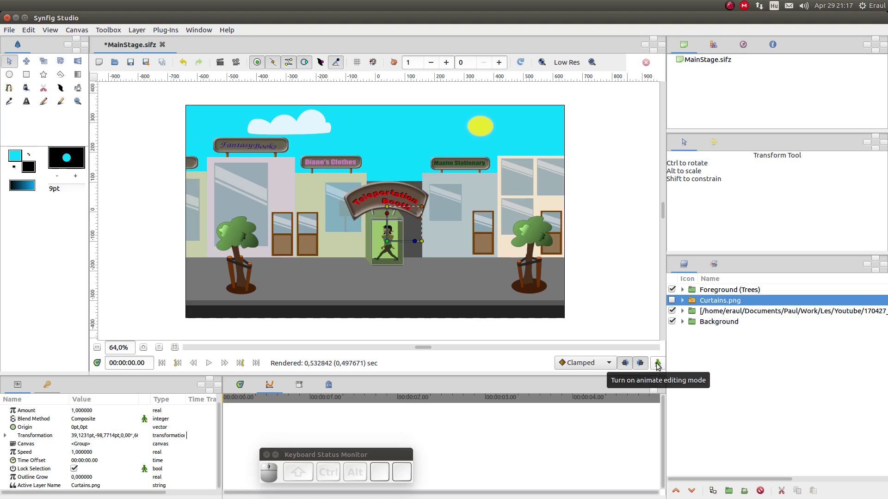
Enable animate editing mode and add a keyframe at time zero from the Keyframes panel.
left_click(660, 367)
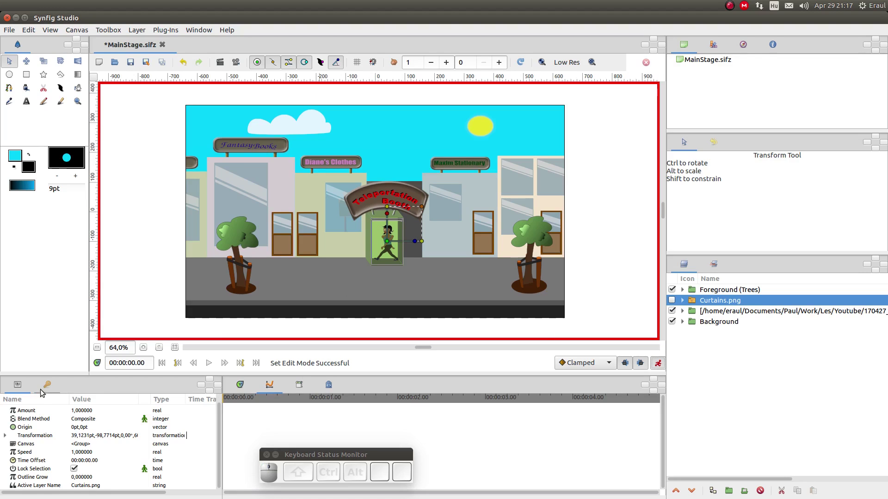
left_click(46, 391)
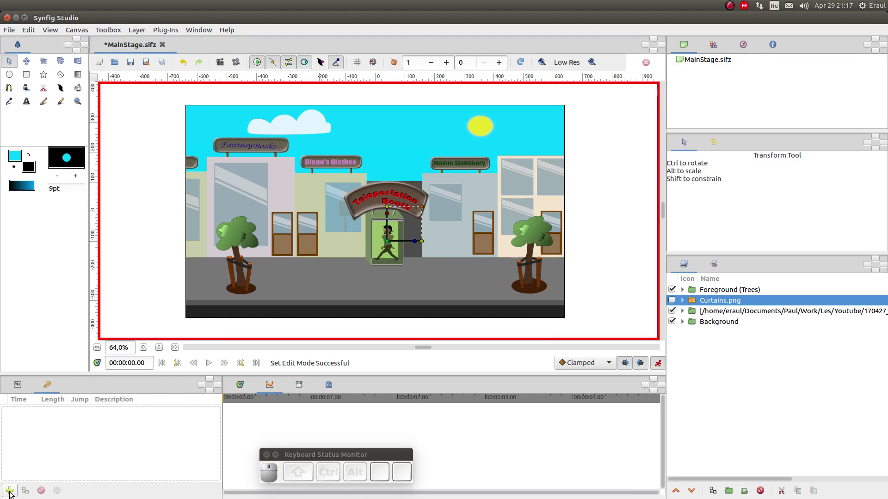
left_click(14, 494)
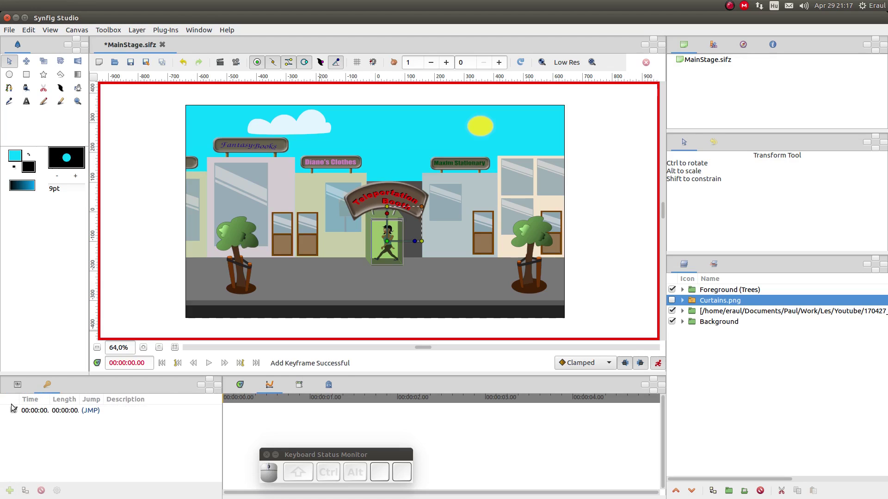
left_click(20, 387)
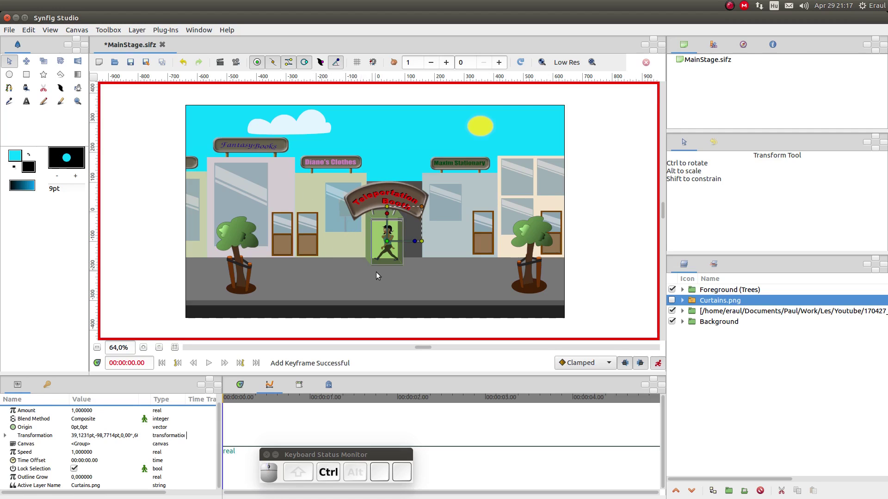
Jump to a later time, undo a stray drag and select the character group layer.
scroll("up", 3)
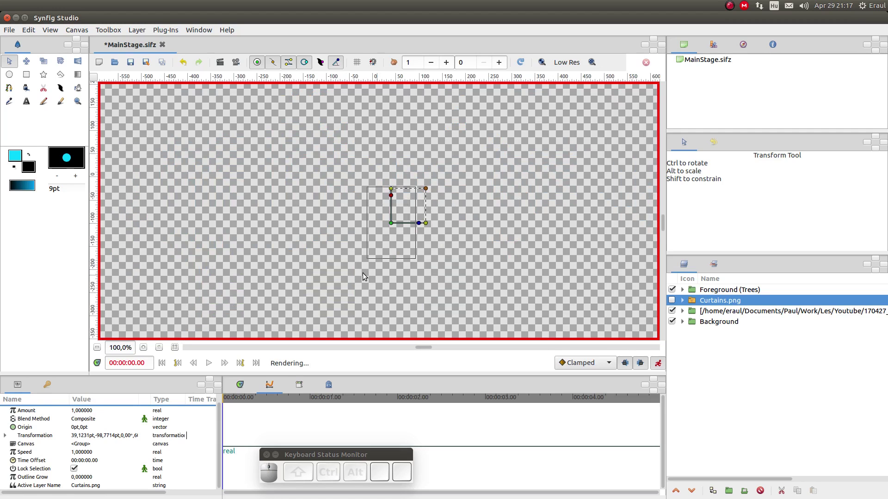
scroll("up", 3)
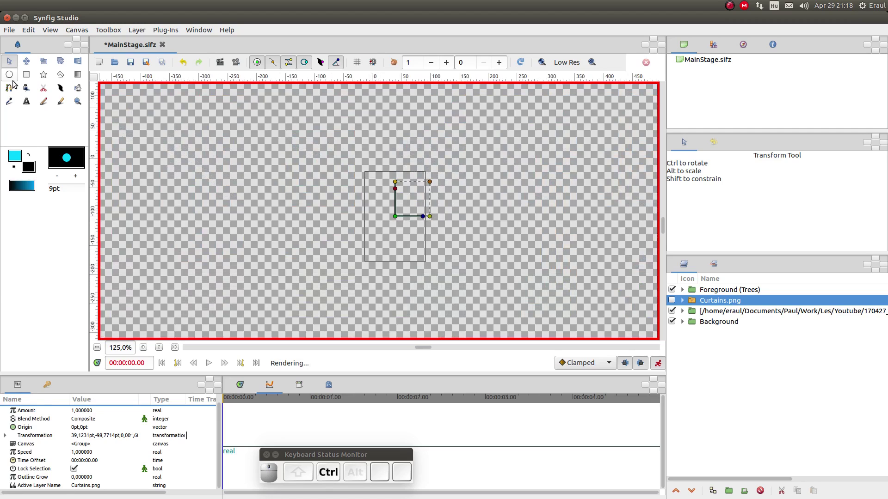
left_click(44, 103)
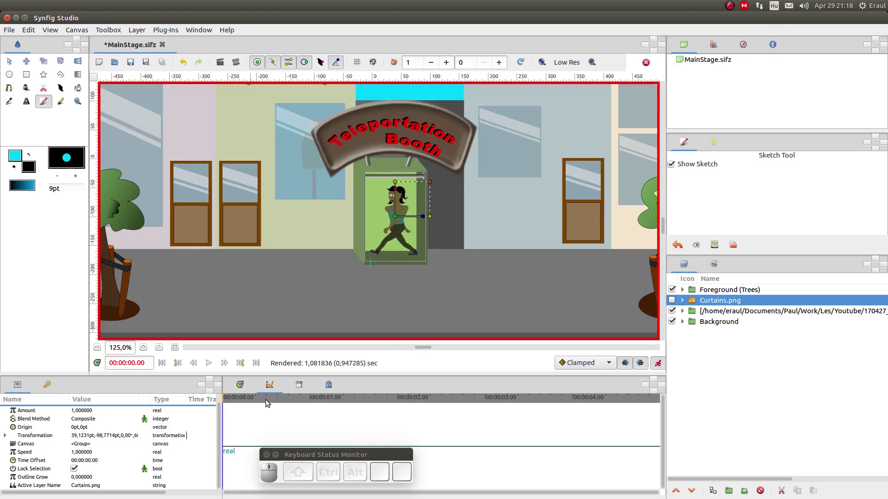
left_click(313, 398)
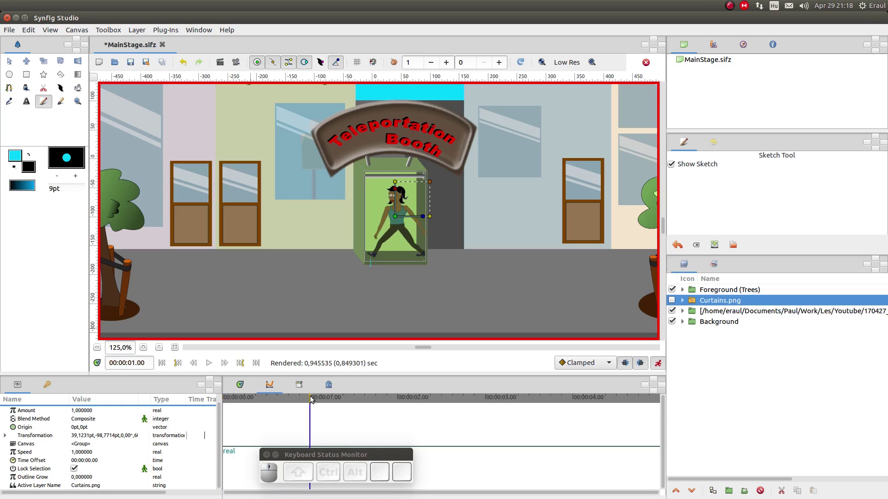
left_click(15, 64)
left_click_drag(398, 221, 365, 226)
key("ctrl+z")
left_click(742, 315)
Move the character left out of the booth at the 1- and 2-second marks, creating waypoints.
left_click(396, 221)
left_click(357, 227)
left_click(354, 228)
left_click(355, 229)
left_click(354, 230)
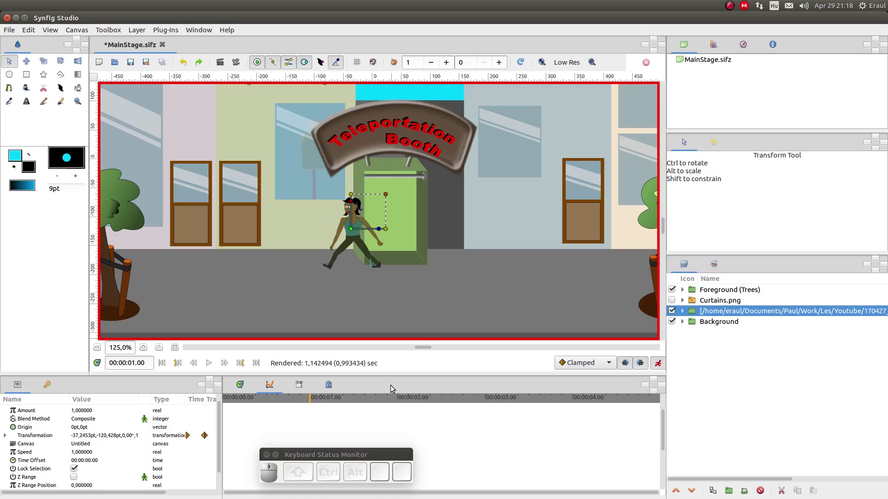
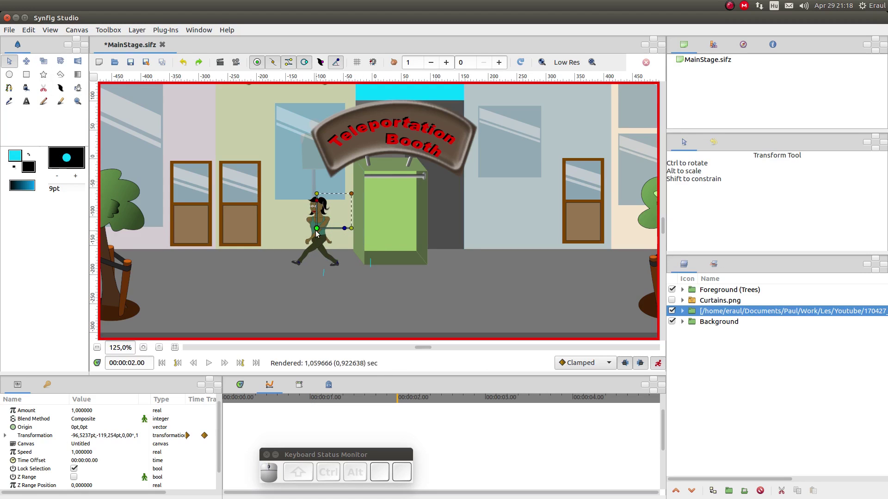
left_click(321, 230)
left_click(320, 234)
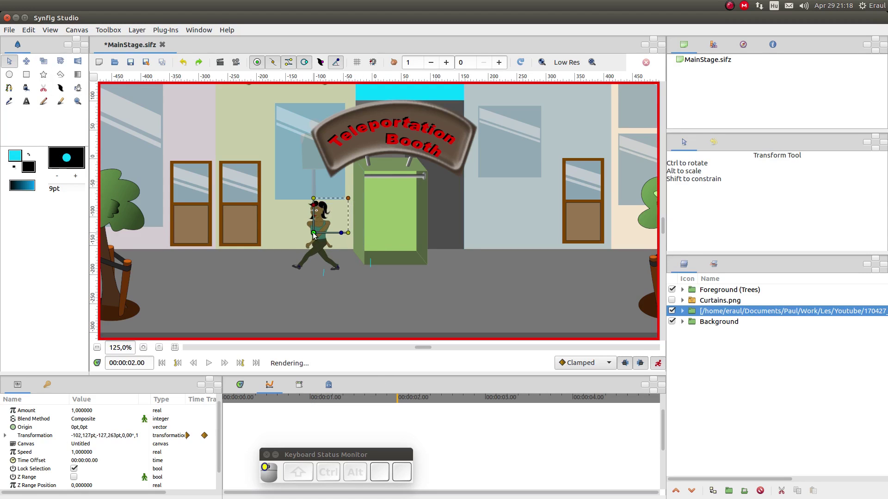
At 00:00:01 move the character down so she stands just in front of the booth doorway.
left_click(318, 235)
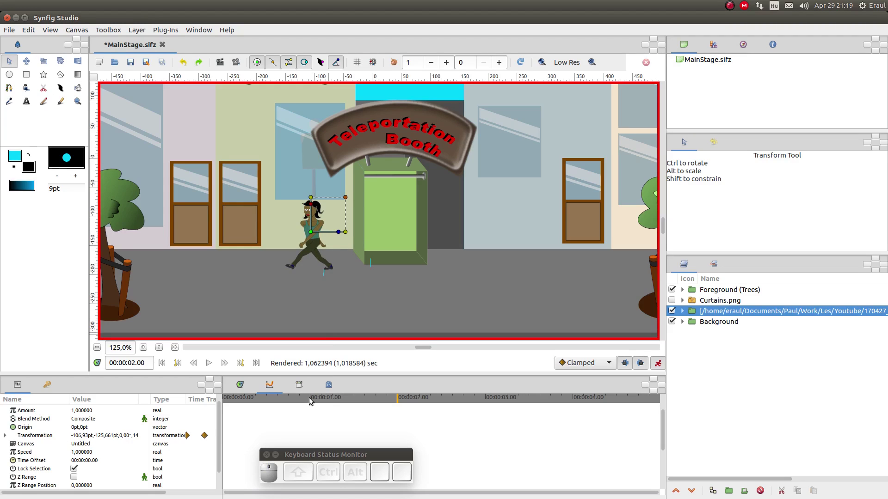
left_click(313, 399)
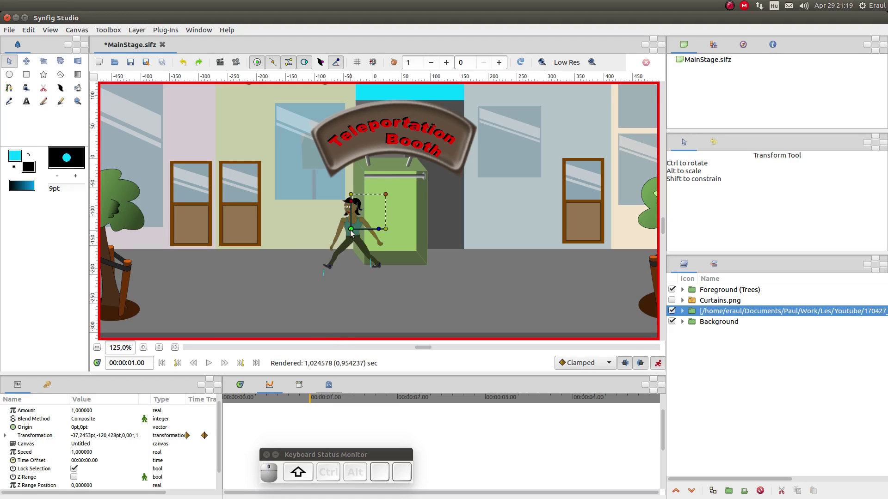
left_click_drag(354, 232, 353, 244)
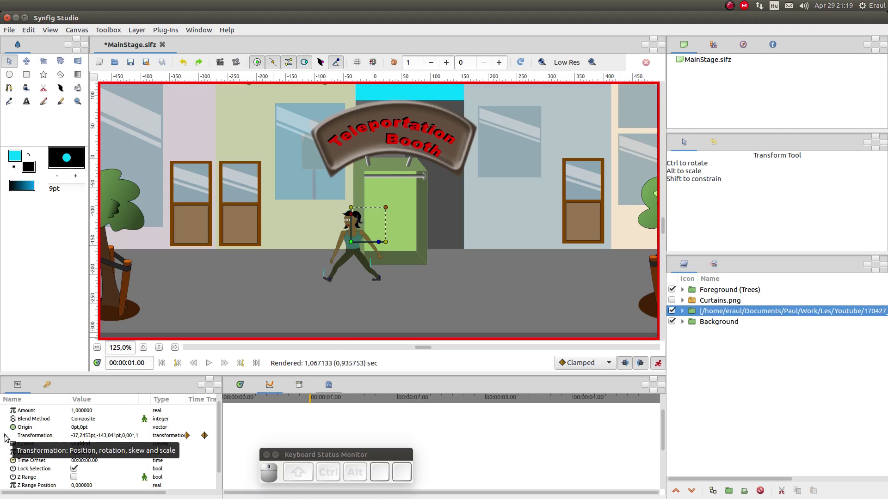
left_click(8, 437)
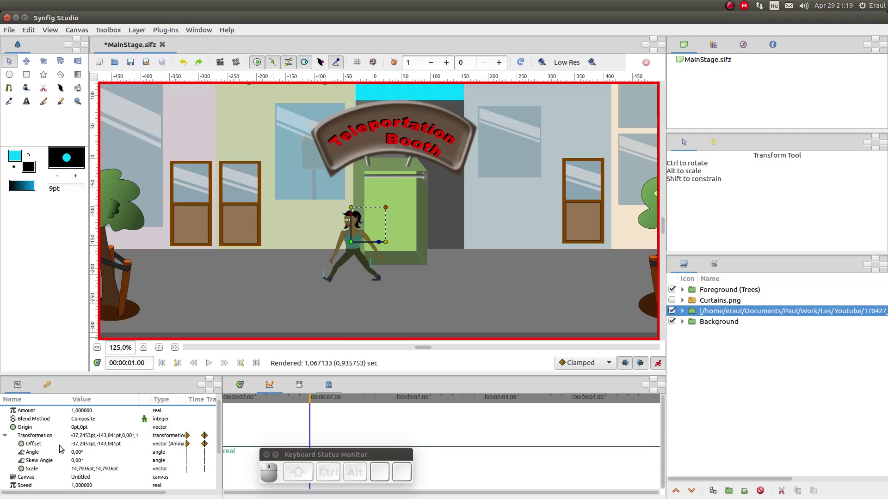
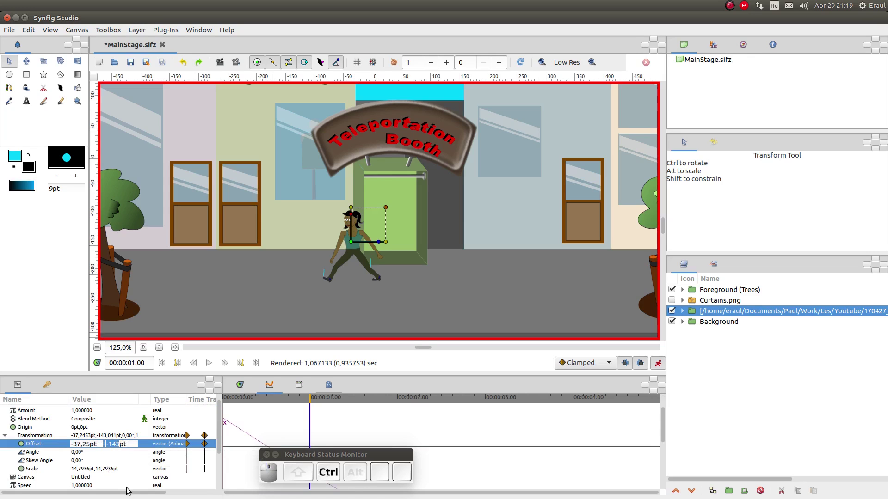
Change settings in the timetrack controls and time field below the canvas.
key("ctrl+c")
left_click(369, 409)
left_click(116, 444)
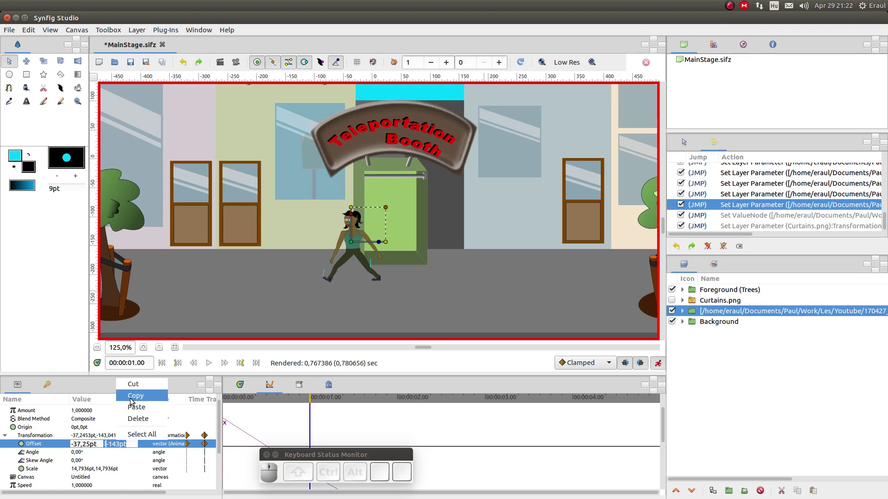
left_click(134, 400)
left_click(82, 454)
left_click(400, 402)
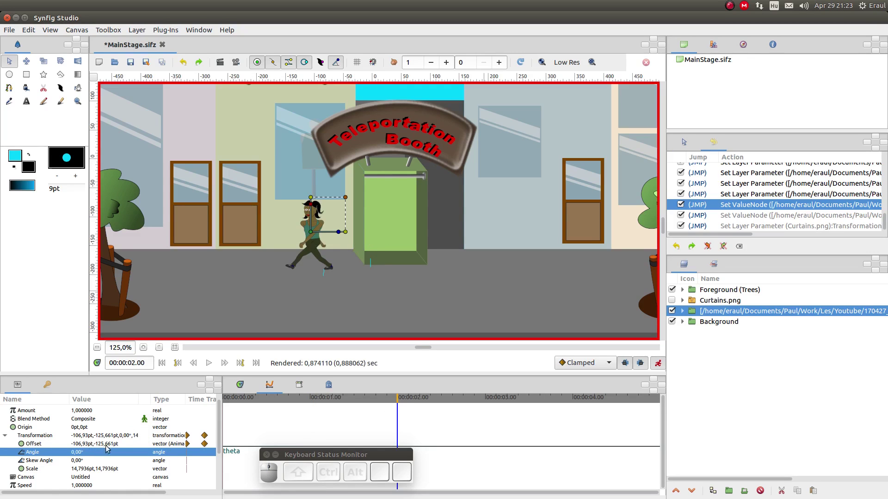
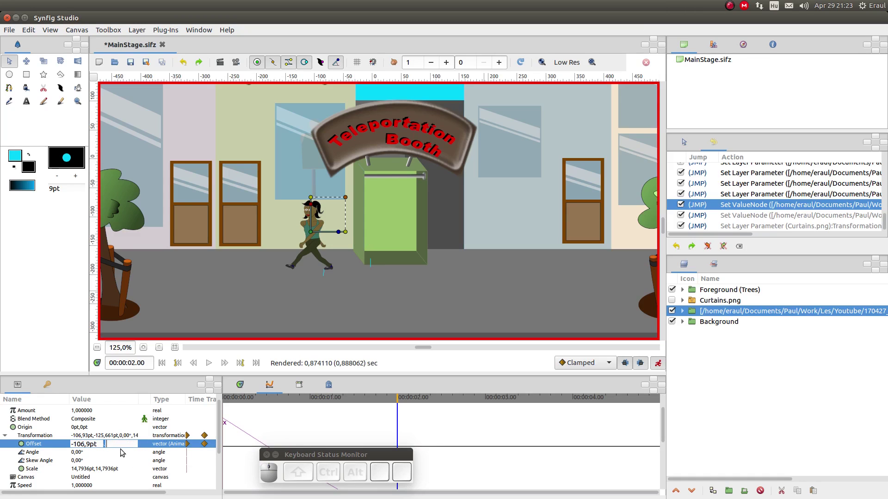
left_click_drag(124, 445, 146, 410)
left_click(146, 411)
key("Return")
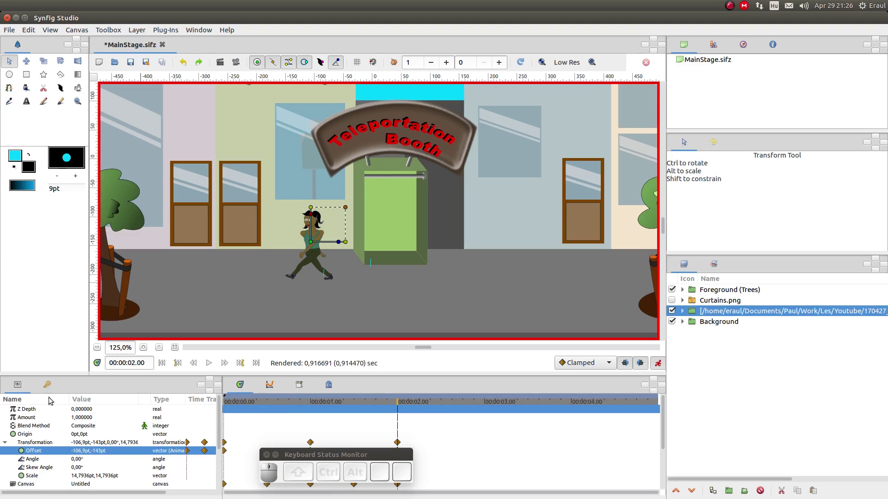
Scrub from the start through 2 s to 00:00:04, placing the character farther left by the shop doors.
left_click_drag(229, 405, 231, 417)
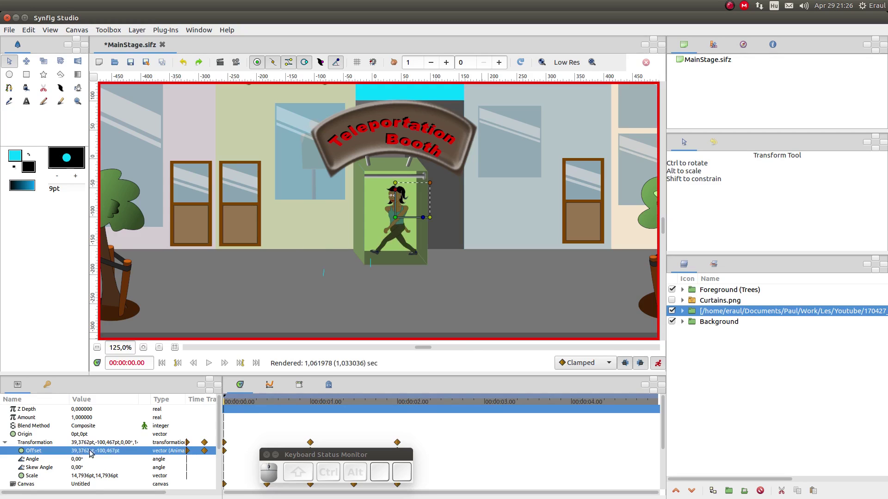
left_click(400, 404)
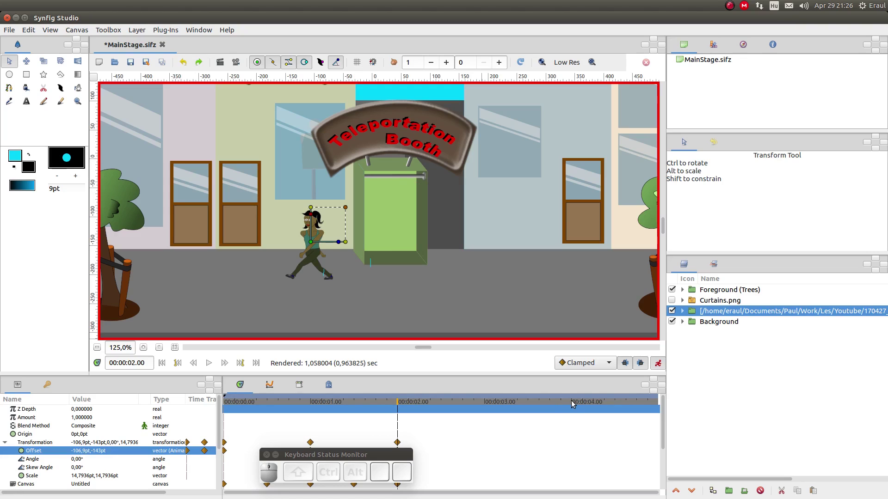
left_click(573, 403)
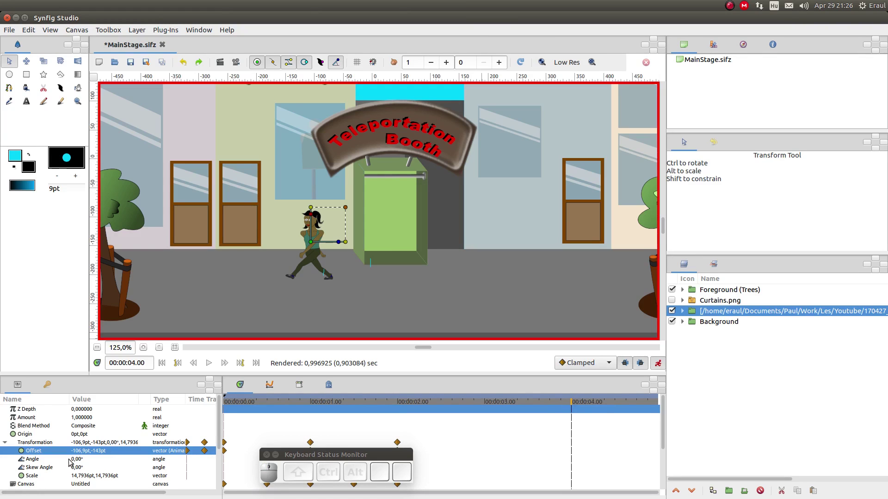
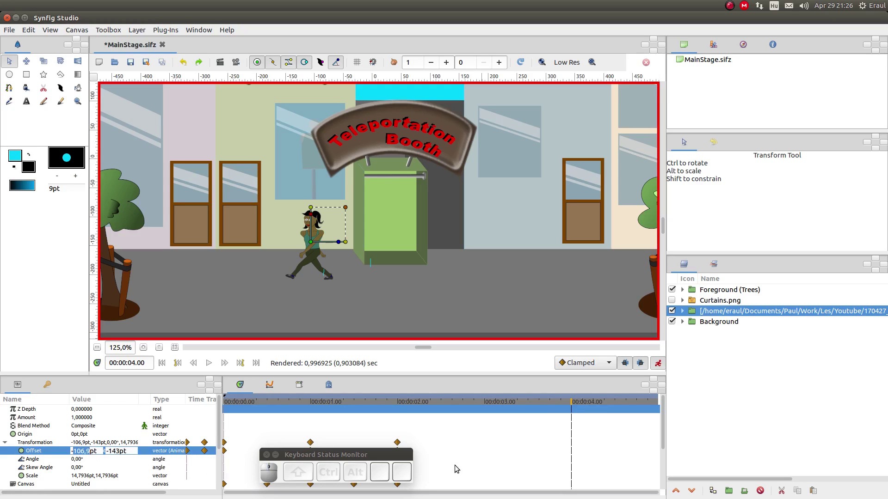
key("Num_Lock")
key("Return")
key("Return")
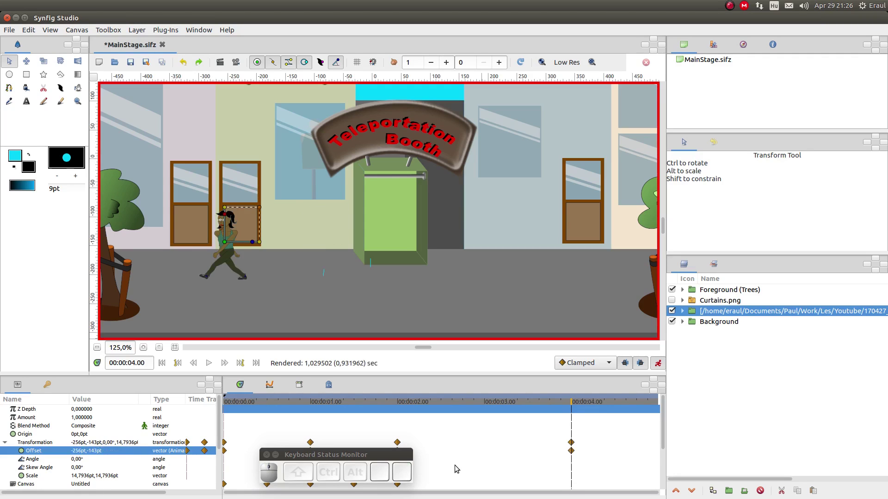
Show the Graphs panel with the character's animation curves.
scroll("up", 3)
scroll("up", 3)
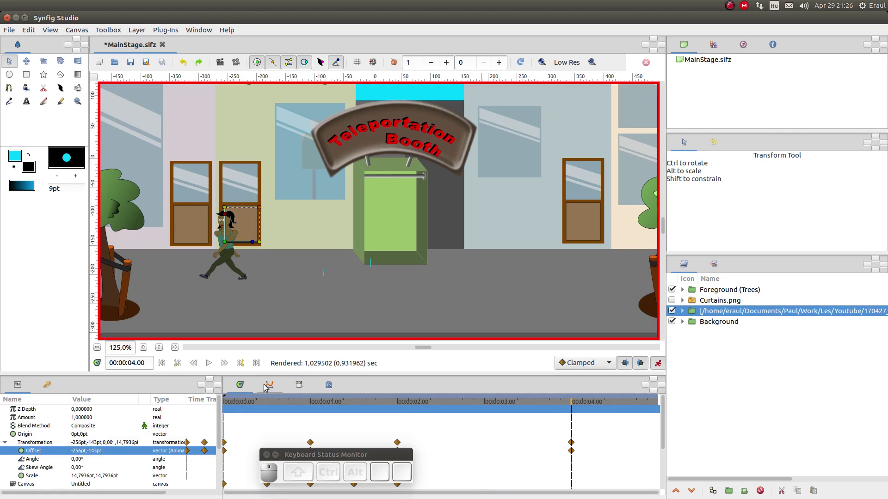
left_click(76, 455)
left_click(54, 455)
left_click(267, 385)
left_click_drag(303, 454, 327, 453)
Inspect the curves and the default interpolation dropdown, leaving it on Clamped.
scroll("down", 3)
scroll("up", 3)
scroll("up", 3)
scroll("down", 3)
scroll("down", 3)
scroll("up", 3)
scroll("up", 3)
scroll("down", 3)
scroll("up", 3)
scroll("down", 3)
scroll("up", 3)
scroll("down", 3)
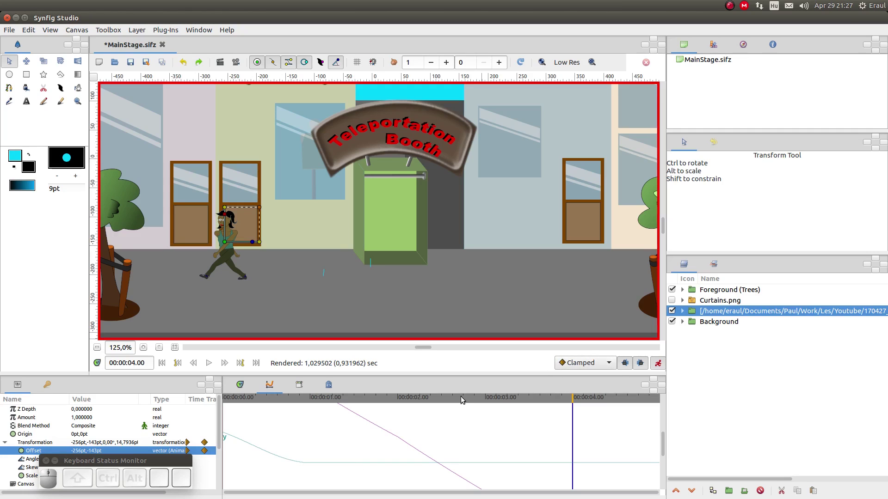
left_click(615, 365)
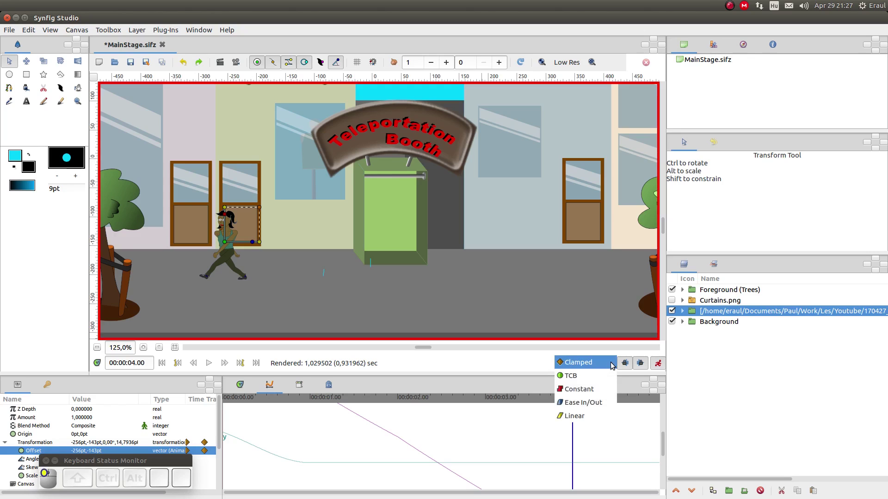
left_click(615, 364)
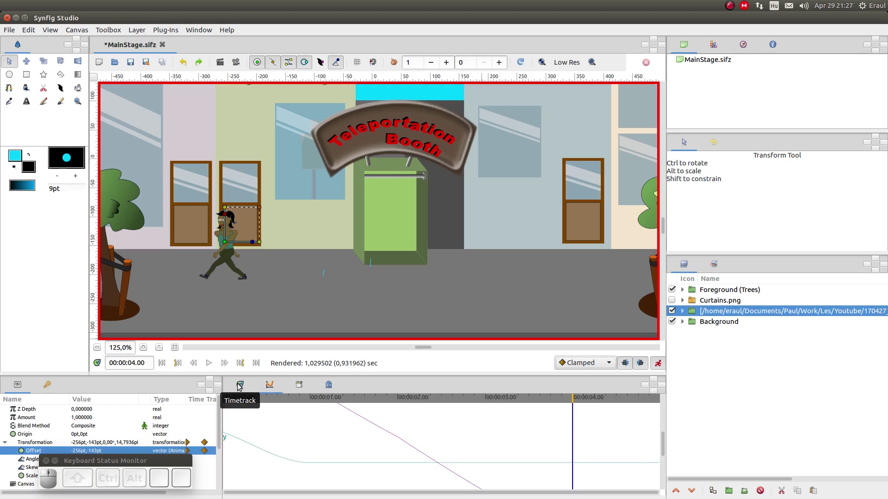
Turn Curtains.png back on, expand the group and select the curtain image layer.
left_click(239, 386)
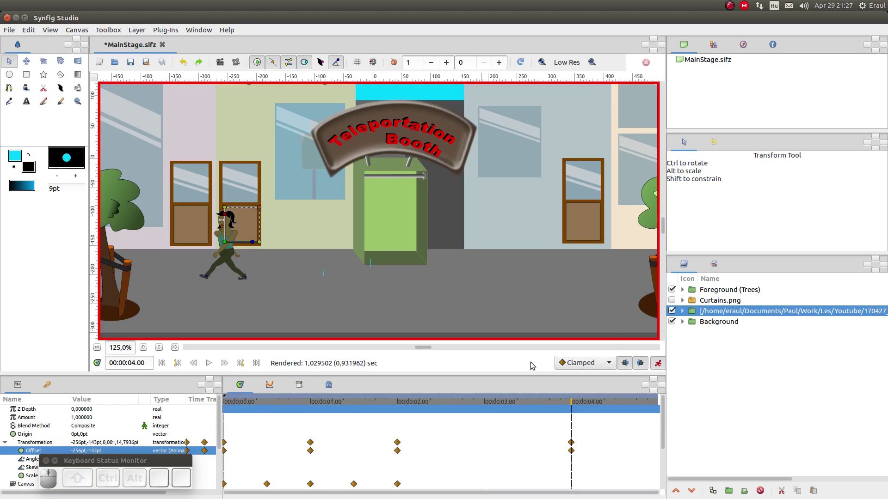
left_click(675, 301)
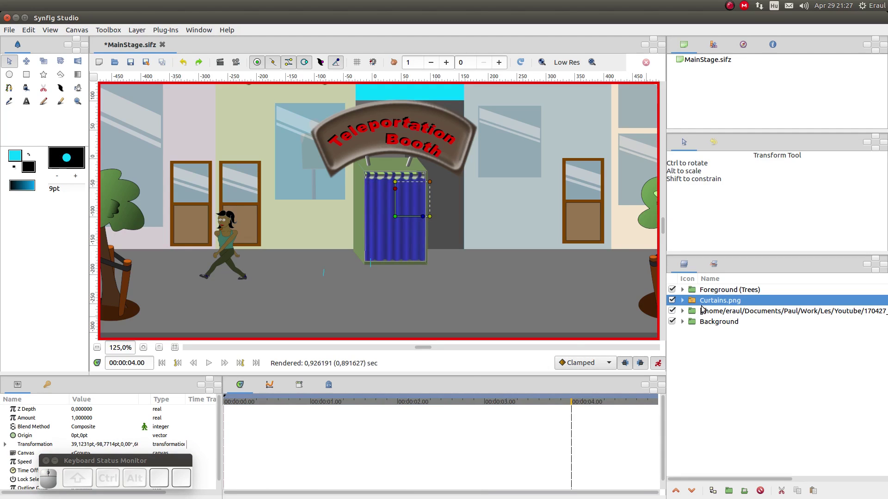
left_click(271, 403)
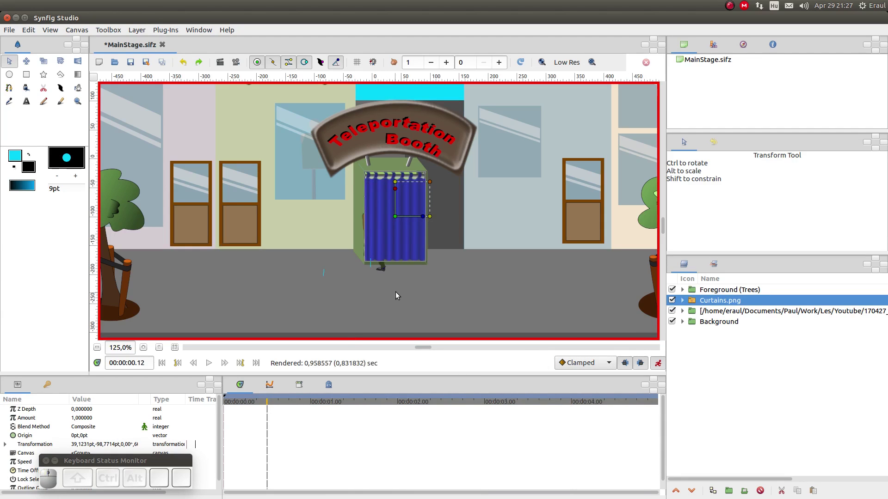
left_click(683, 302)
left_click(709, 313)
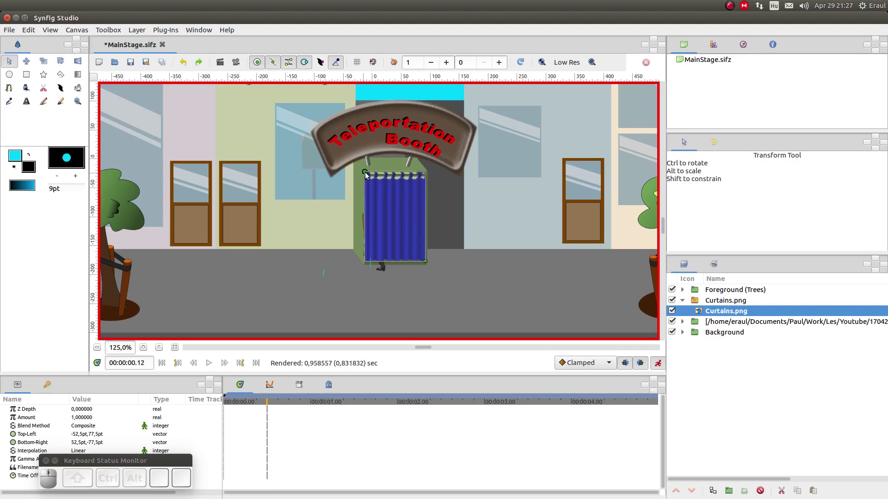
Narrow the curtain open at the start, then stretch it fully closed at the 1-second mark.
left_click_drag(367, 175, 390, 174)
left_click_drag(390, 174, 393, 173)
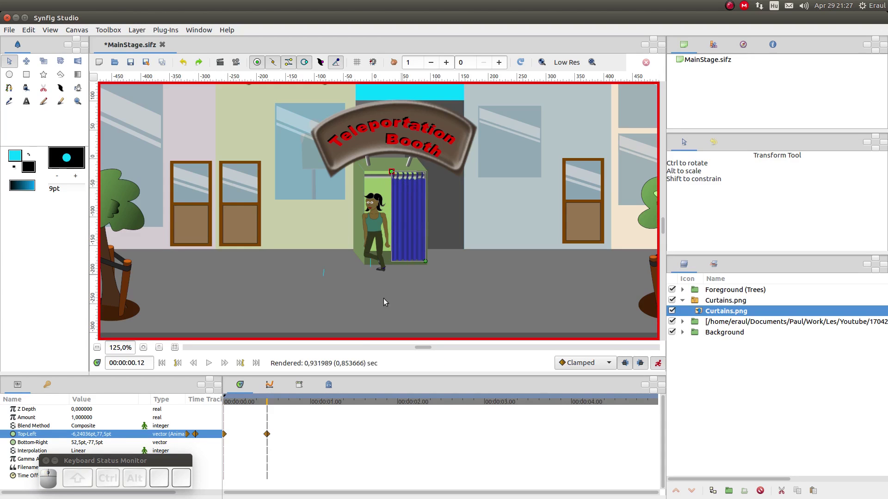
left_click(315, 405)
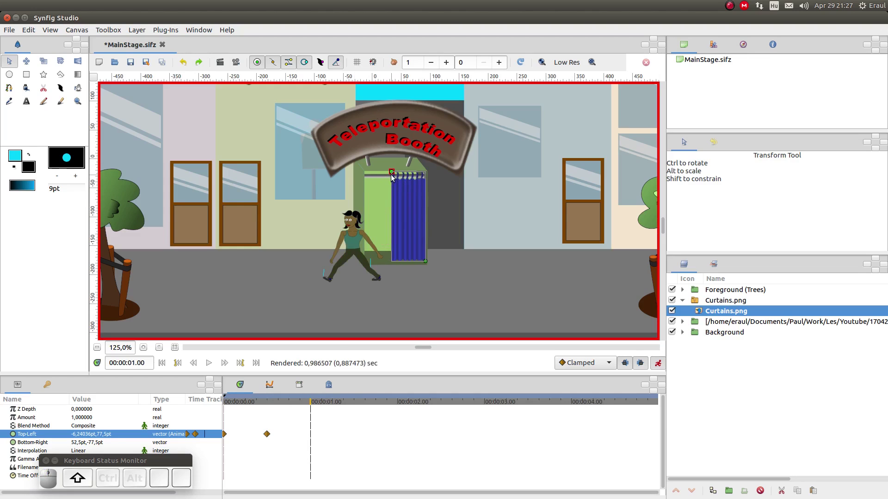
left_click_drag(393, 173, 371, 174)
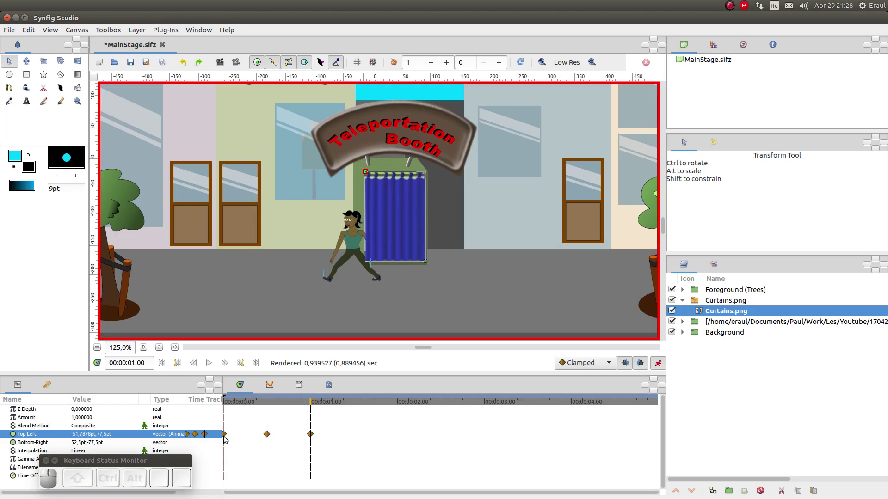
left_click(226, 437)
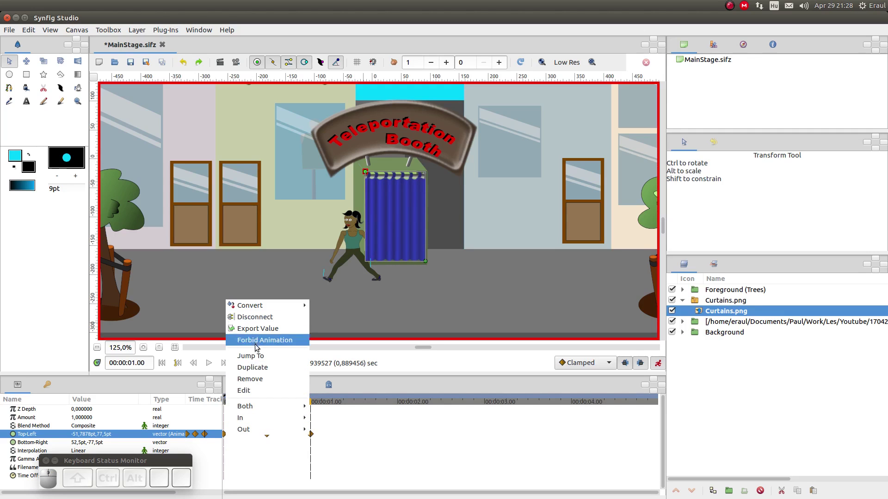
left_click(256, 371)
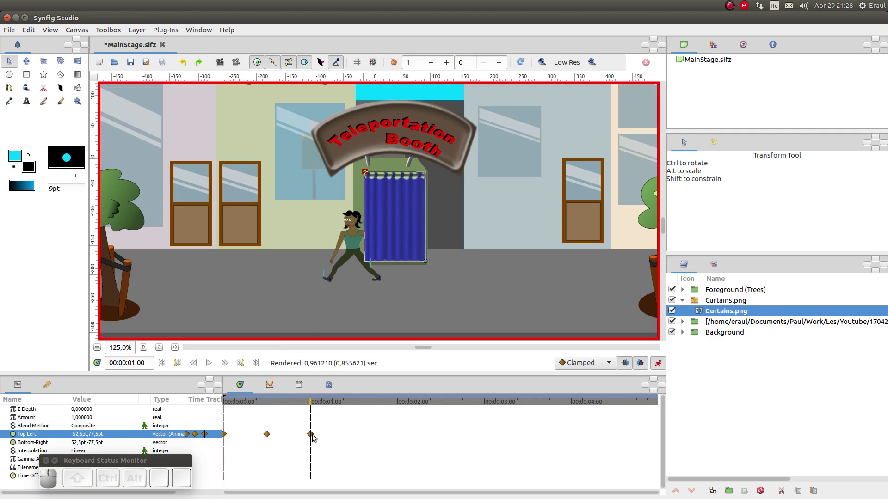
Render a preview with default quality (F11) and play it to watch the woman leave the booth.
key("F11")
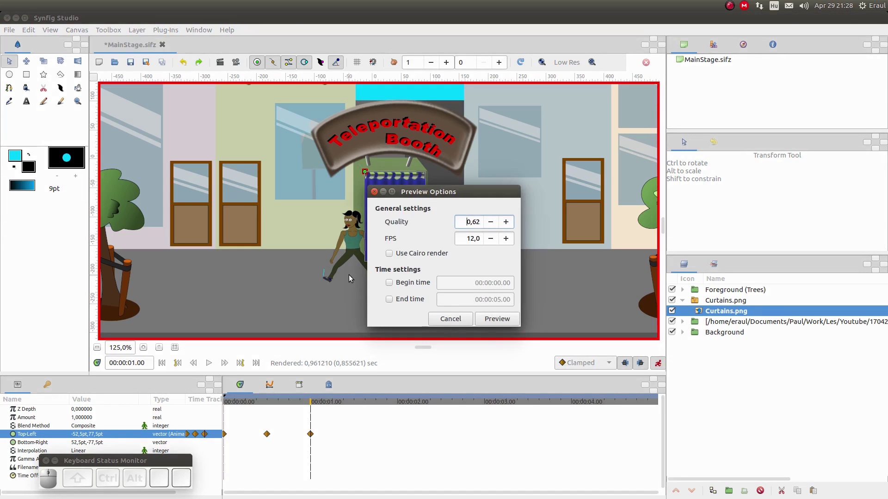
left_click(486, 321)
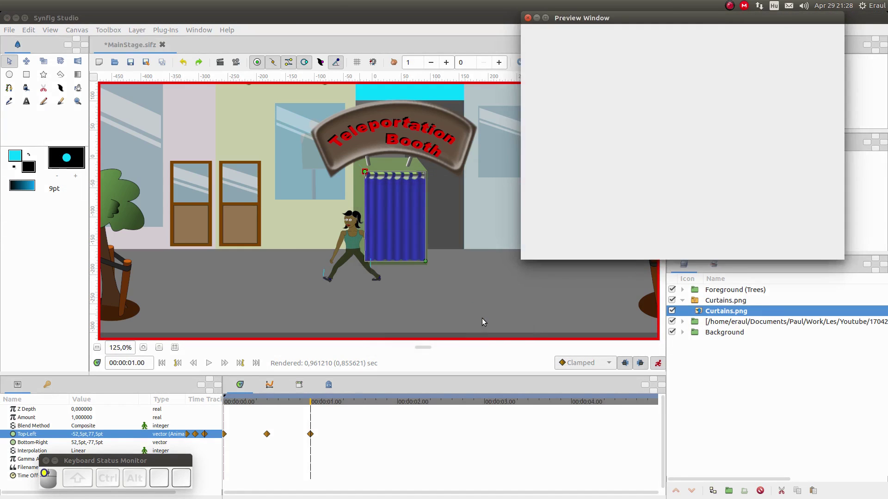
key("ctrl+r")
left_click(42, 447)
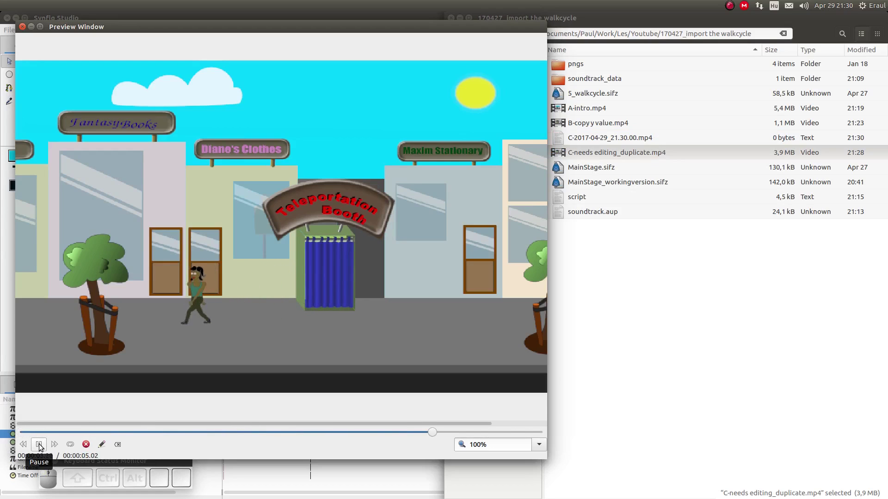
left_click(74, 447)
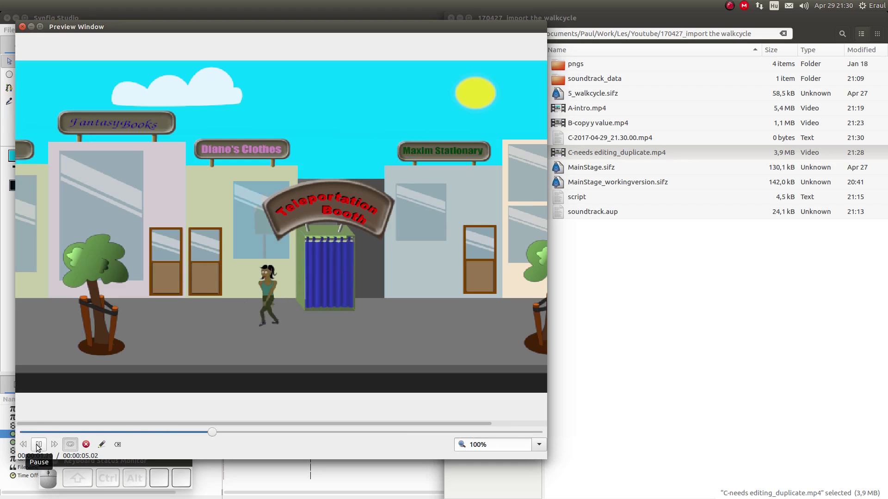
left_click(40, 446)
Select every layer in the Layers panel and combine them into one Group layer.
left_click_drag(103, 433, 611, 402)
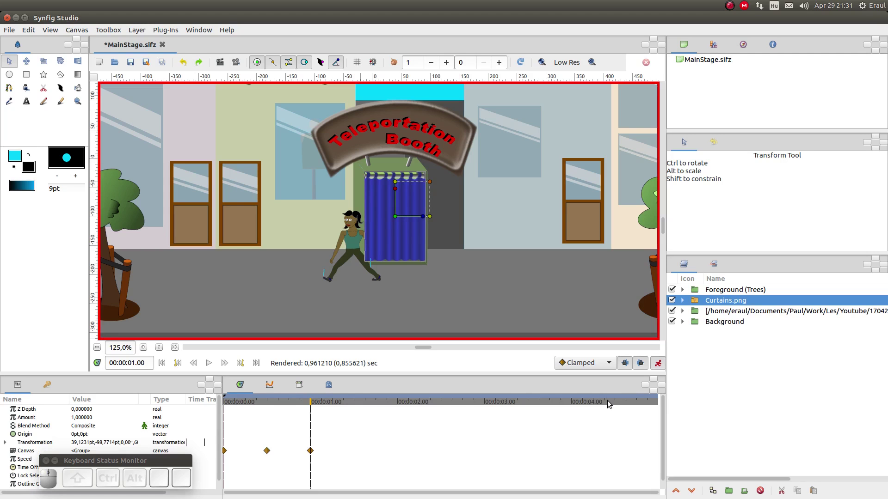
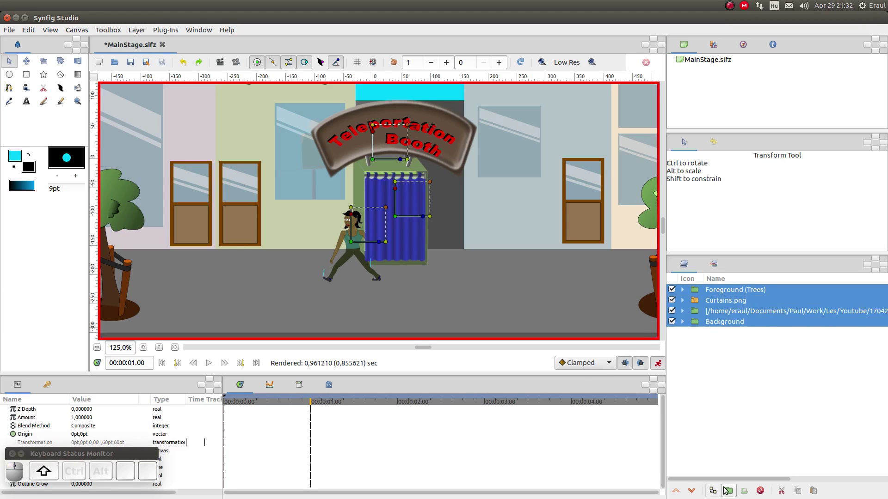
left_click(727, 488)
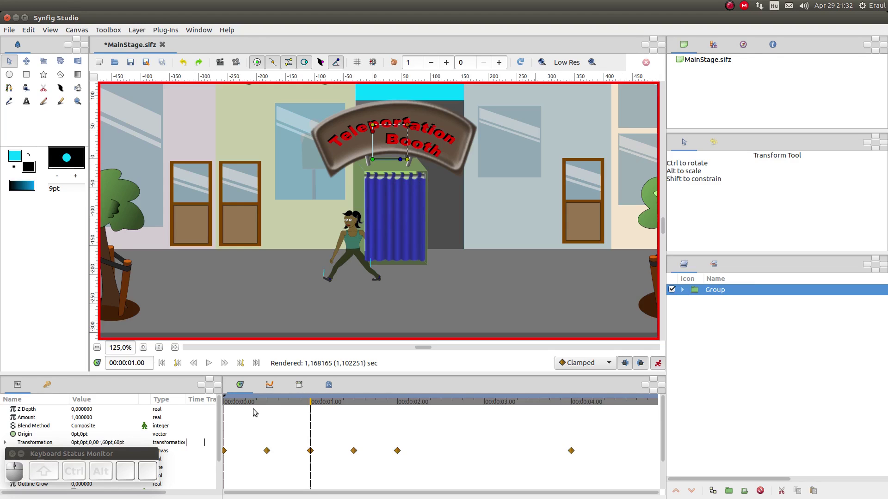
At the step-out frame, make new waypoints default to Constant interpolation.
left_click(271, 407)
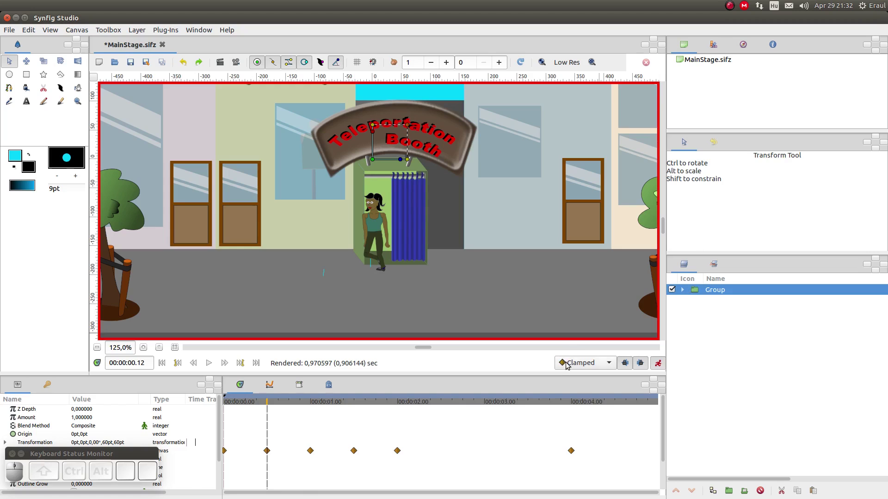
left_click(569, 365)
left_click(579, 389)
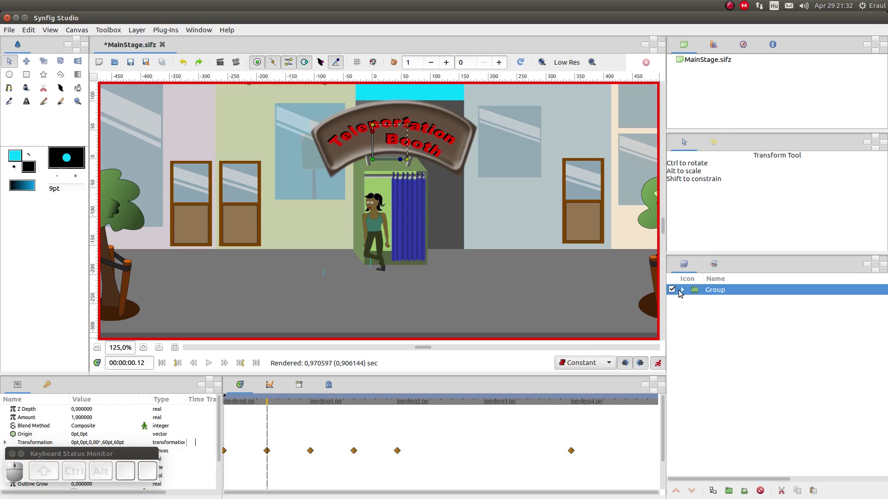
Inside the group, give the walkcycle layer an animated Z Depth of -1 and widen the Layers panel.
left_click(685, 292)
left_click(698, 324)
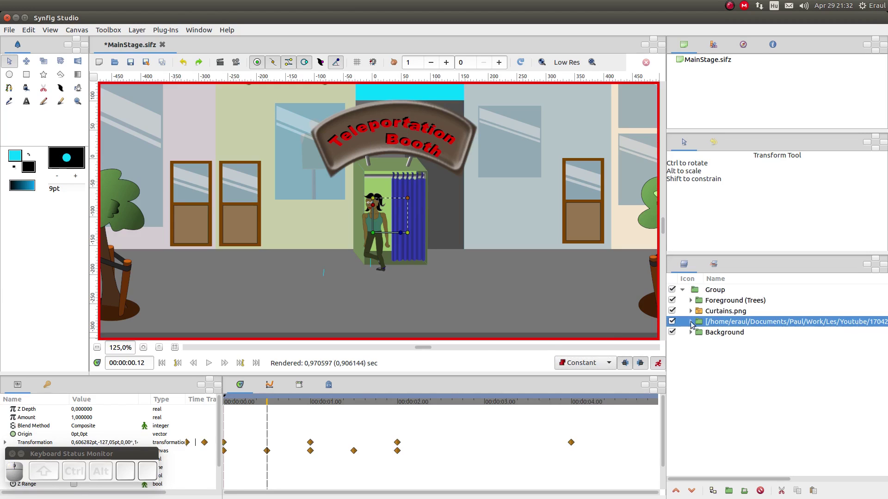
left_click(76, 413)
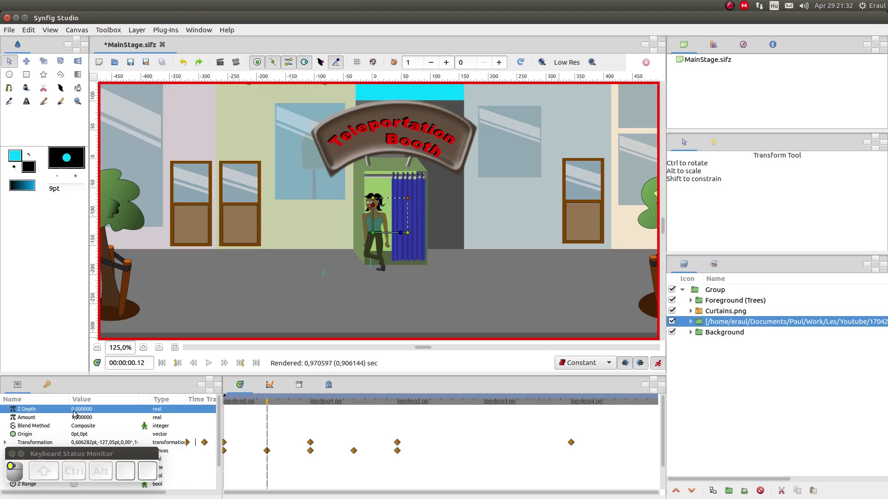
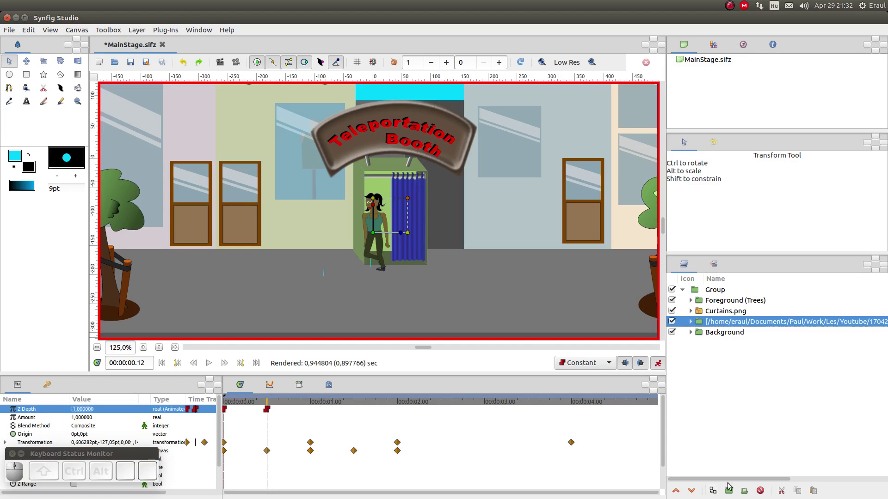
left_click_drag(736, 483, 860, 321)
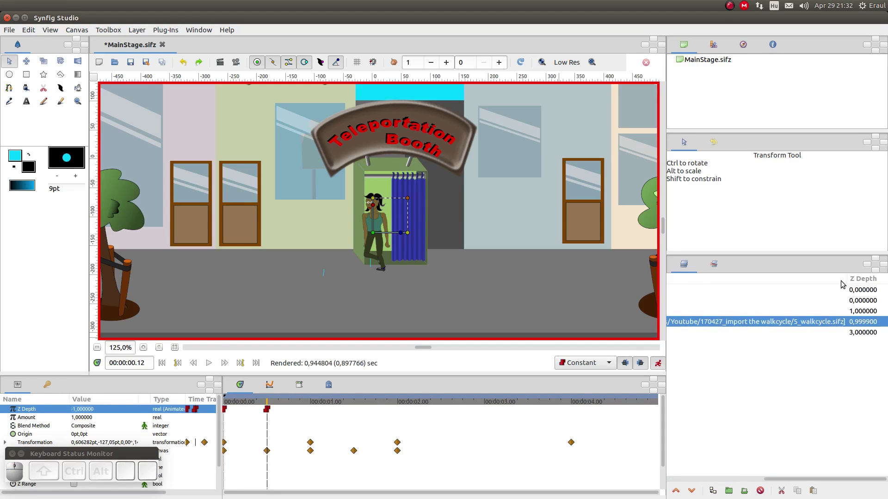
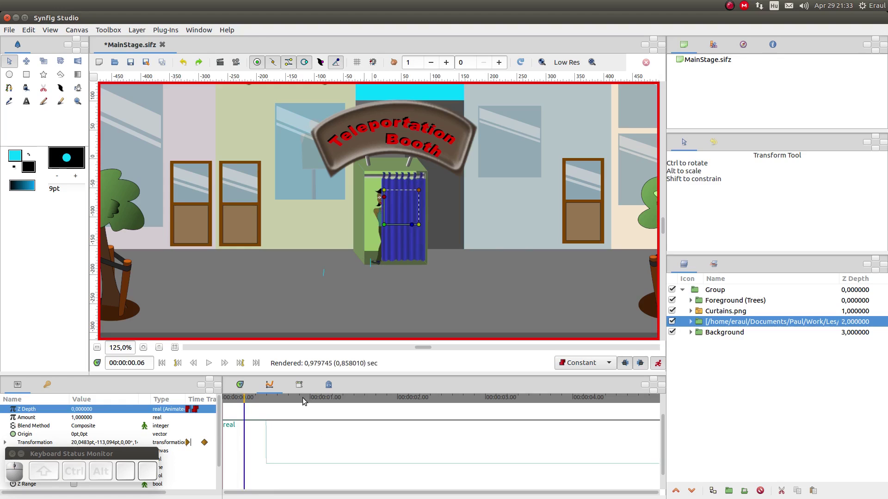
Scrub several later frames to verify the depth switch, then save MainStage.sifz.
left_click(305, 401)
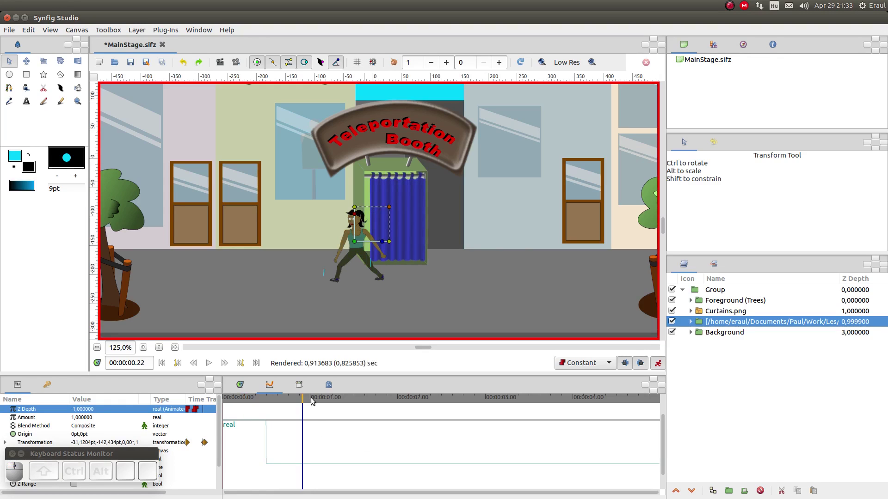
left_click(314, 400)
left_click(305, 401)
left_click(304, 400)
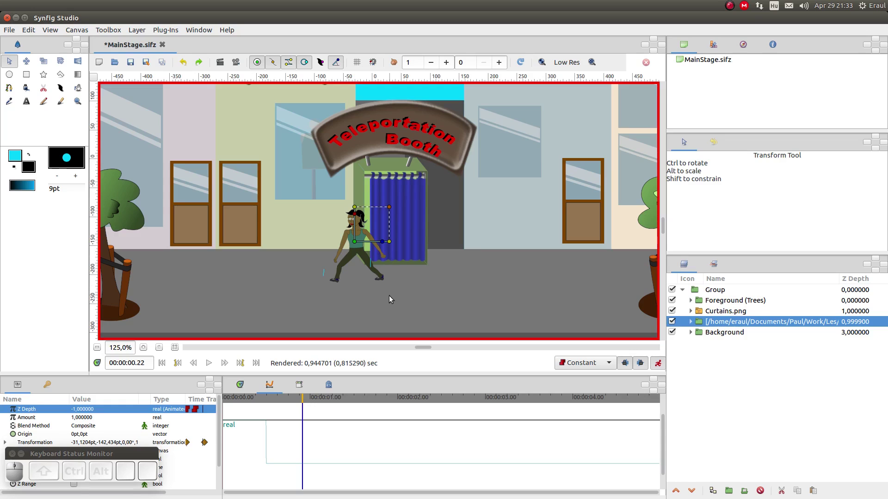
key("ctrl+s")
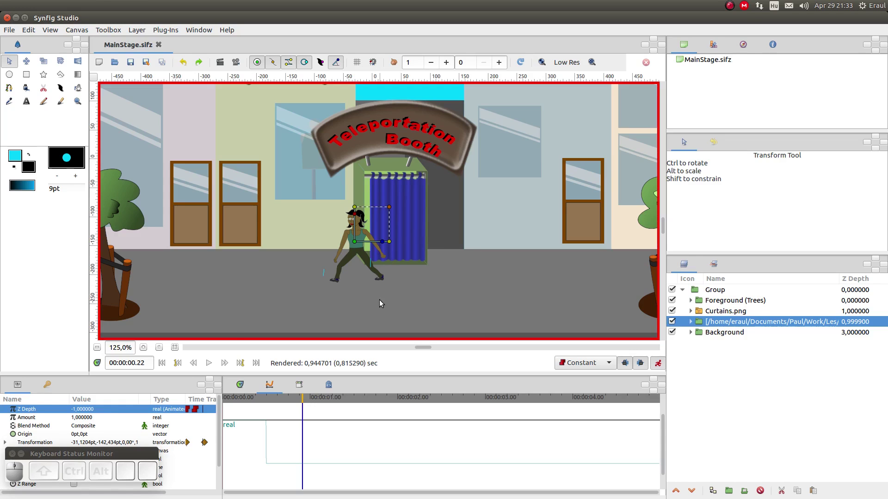